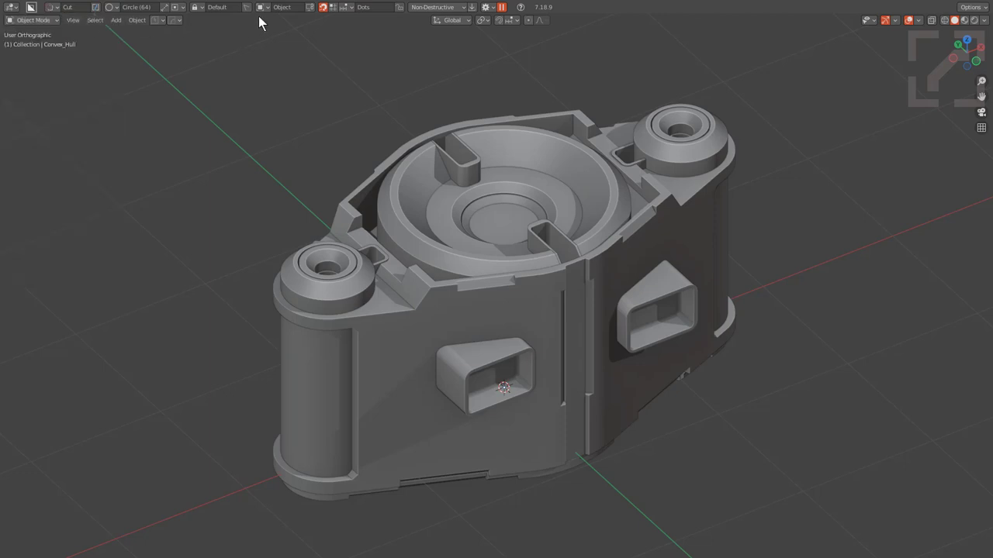
Bring up BoxCutter's shape pie (Custom, Box, Ngon) over the housing model.
left_click(208, 15)
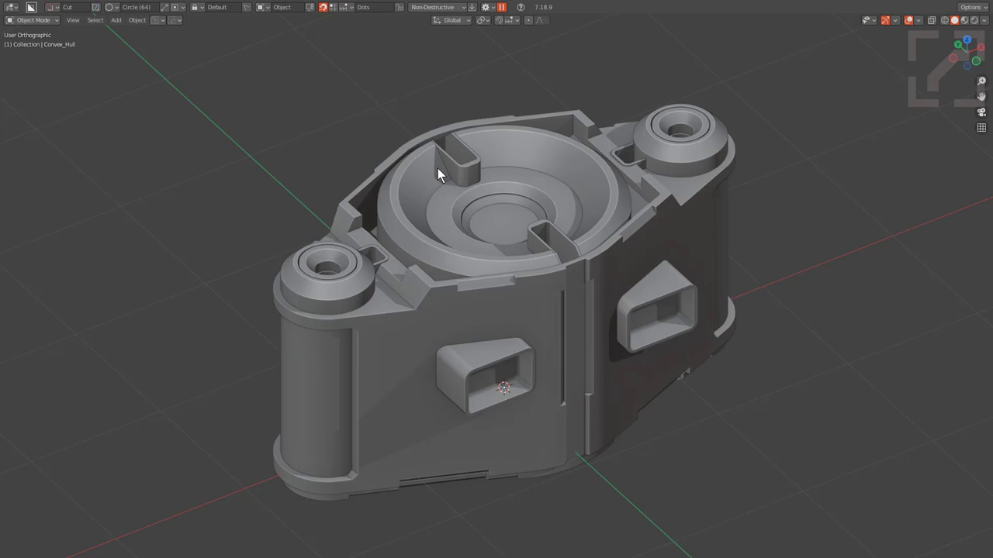
key("d")
Check the Display options in the BoxCutter preferences dropdown and close it.
left_click(445, 172)
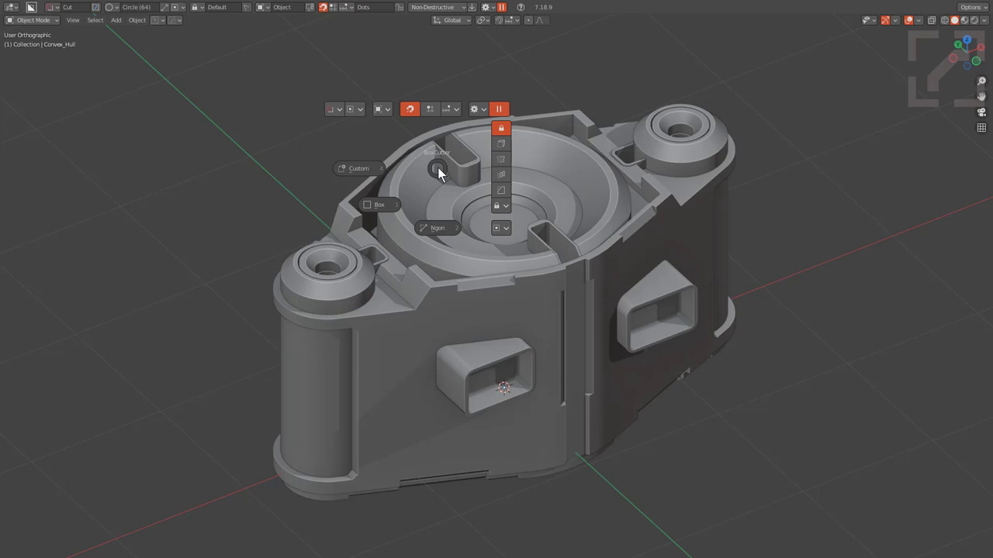
left_click(498, 10)
right_click(498, 10)
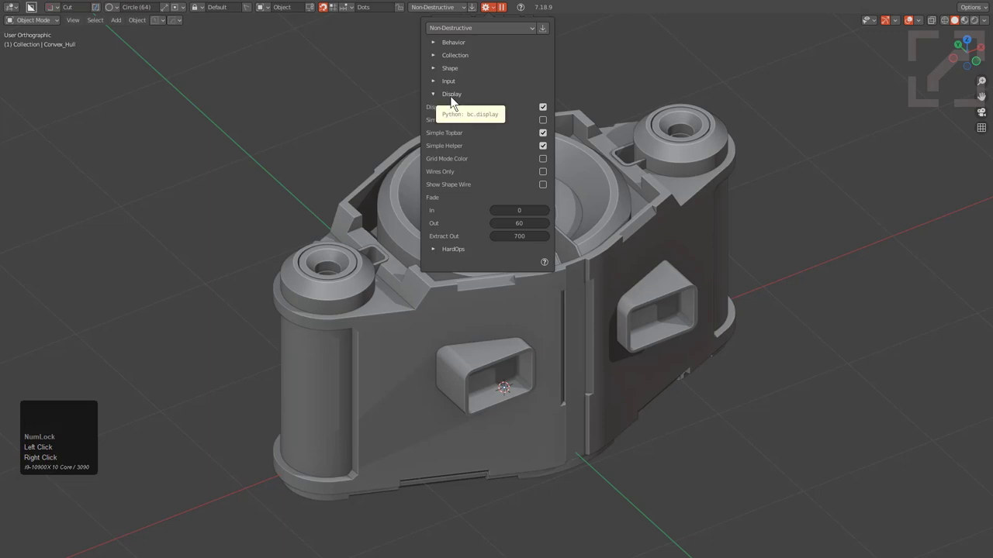
double_click(550, 122)
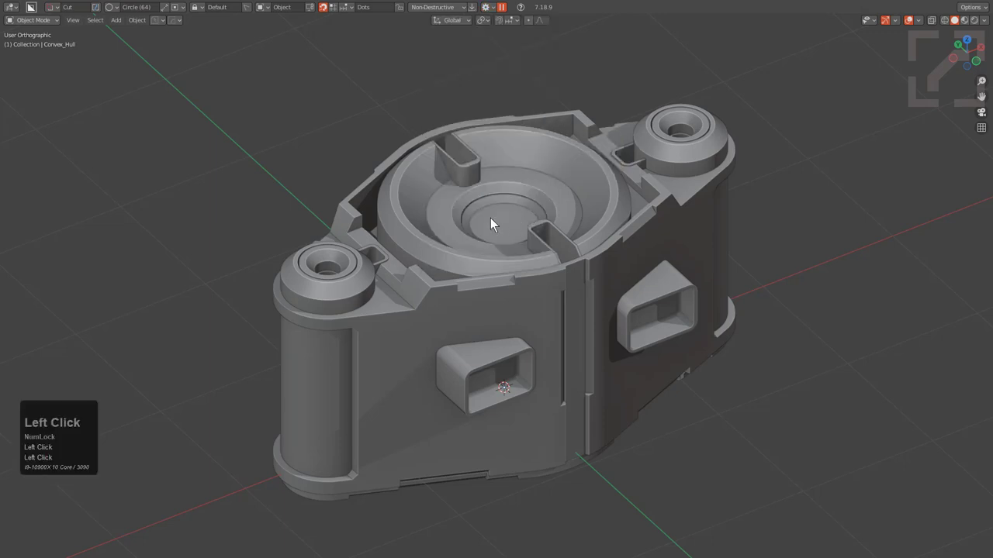
Summon the shape pie again, now also listing Wedge and Draw Line.
key("d")
left_click(498, 220)
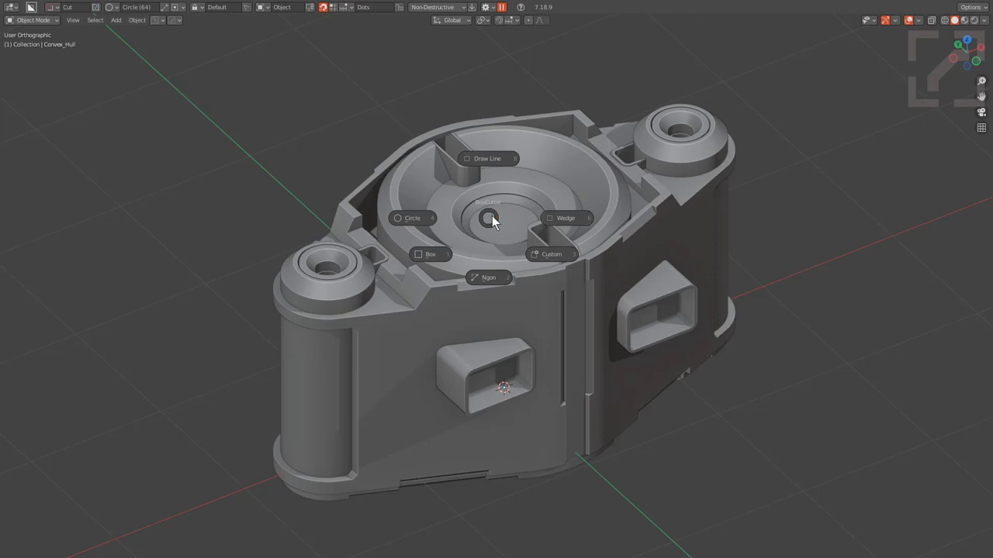
Dismiss the shape pie and cutter panel, then show BoxCutter's Display preferences.
key("d")
right_click(495, 223)
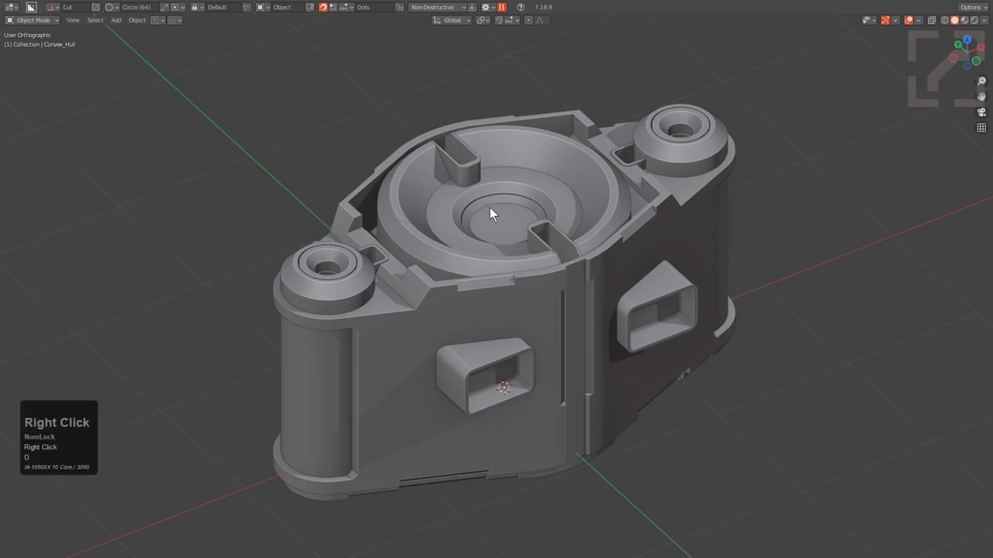
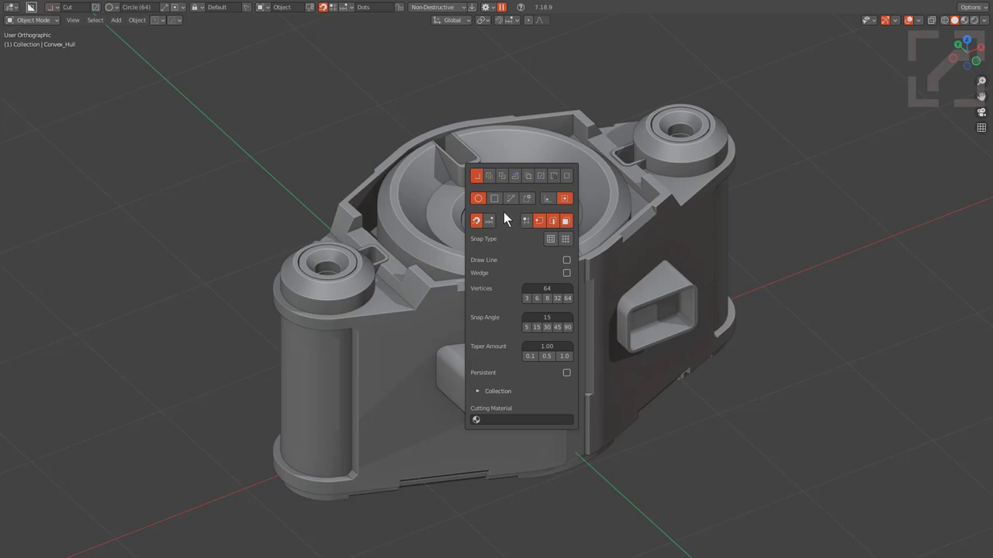
right_click(444, 219)
left_click_drag(444, 219, 509, 271)
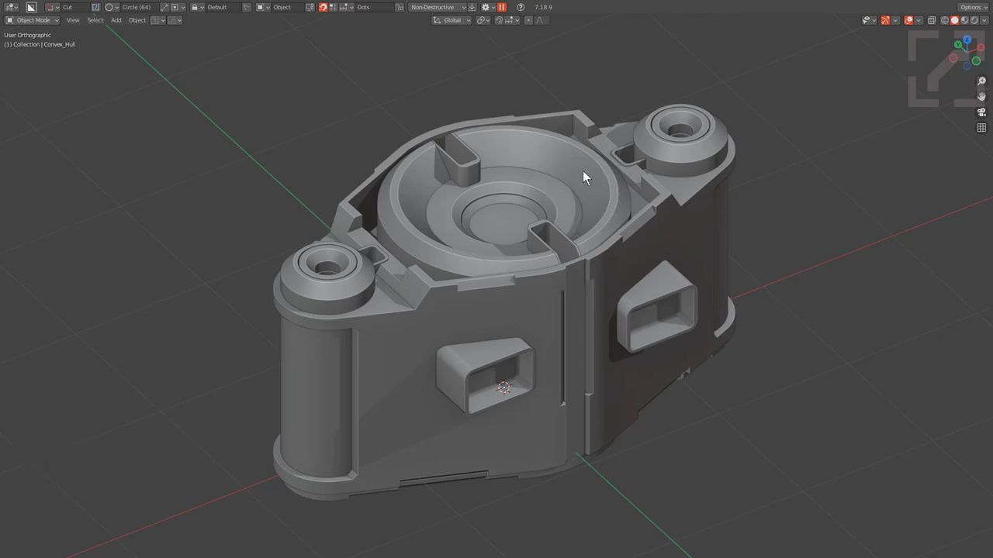
left_click(498, 13)
Turn off Simple Helper, view the full Box Helper panel over the model and dismiss it.
right_click(498, 12)
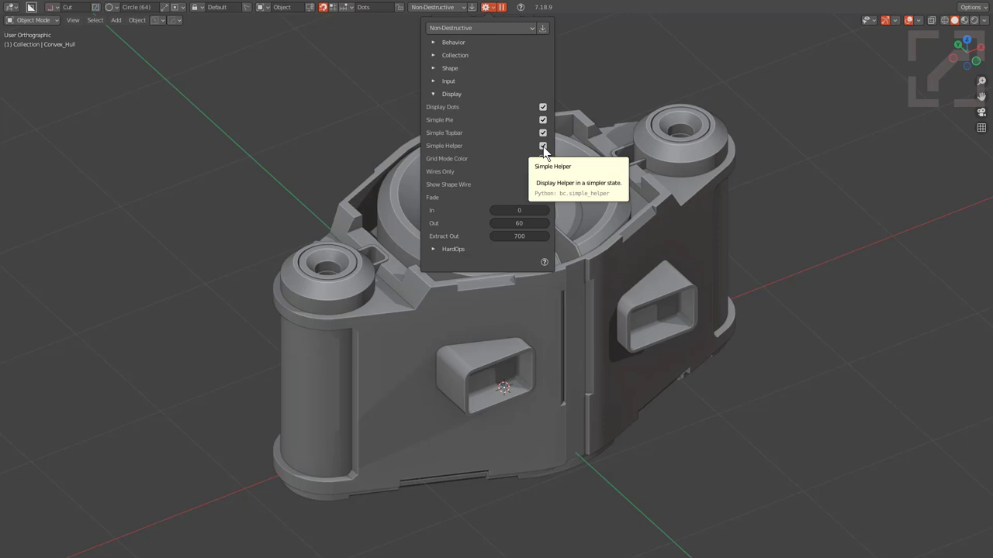
left_click(551, 149)
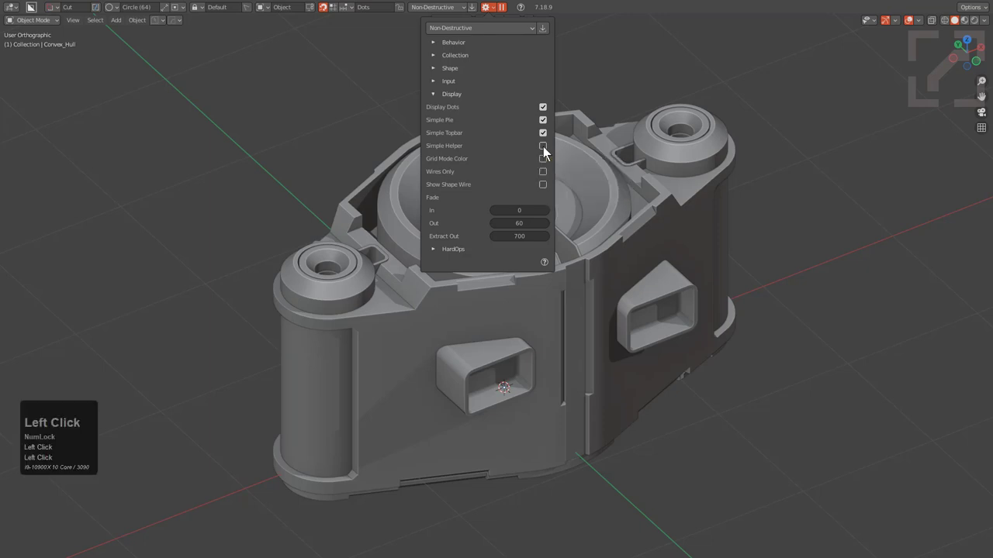
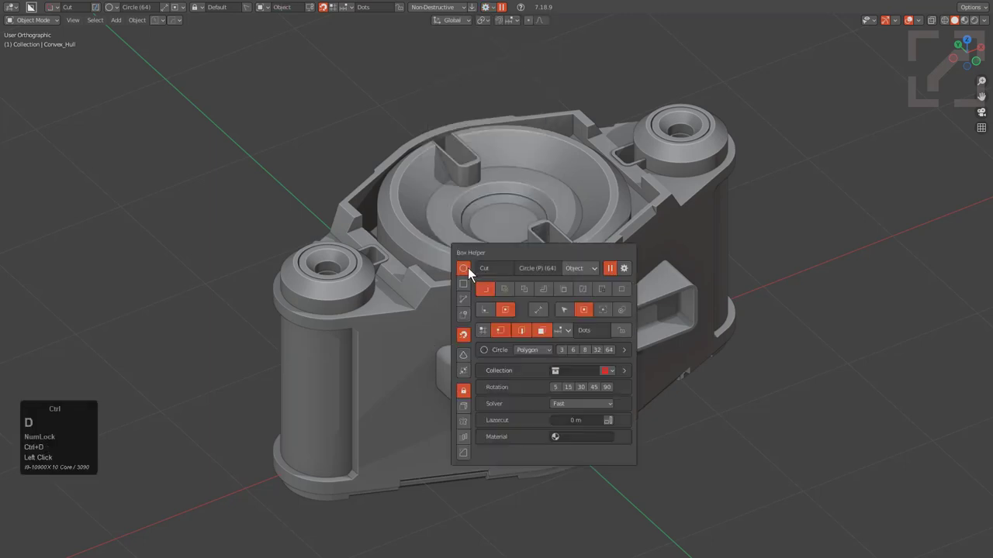
left_click_drag(488, 253, 475, 209)
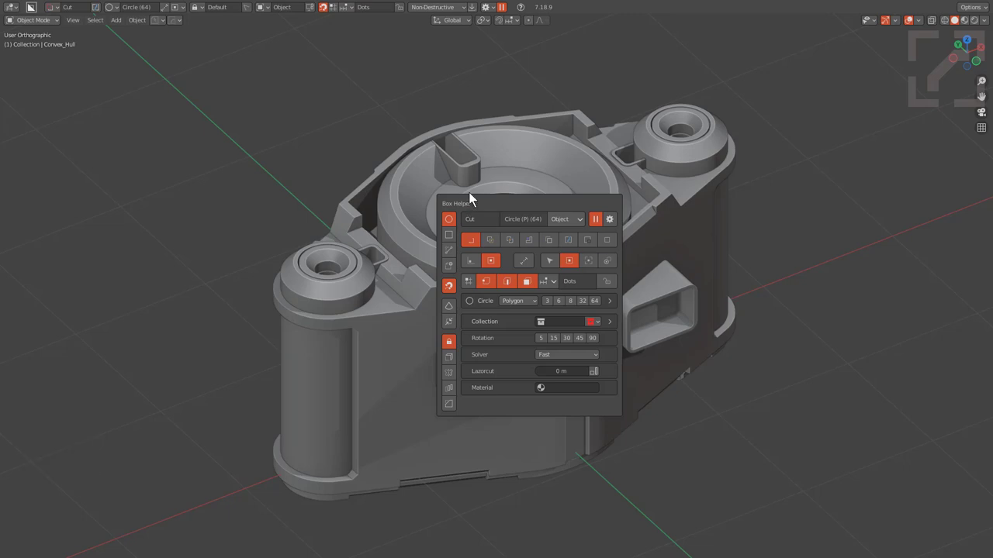
left_click(478, 181)
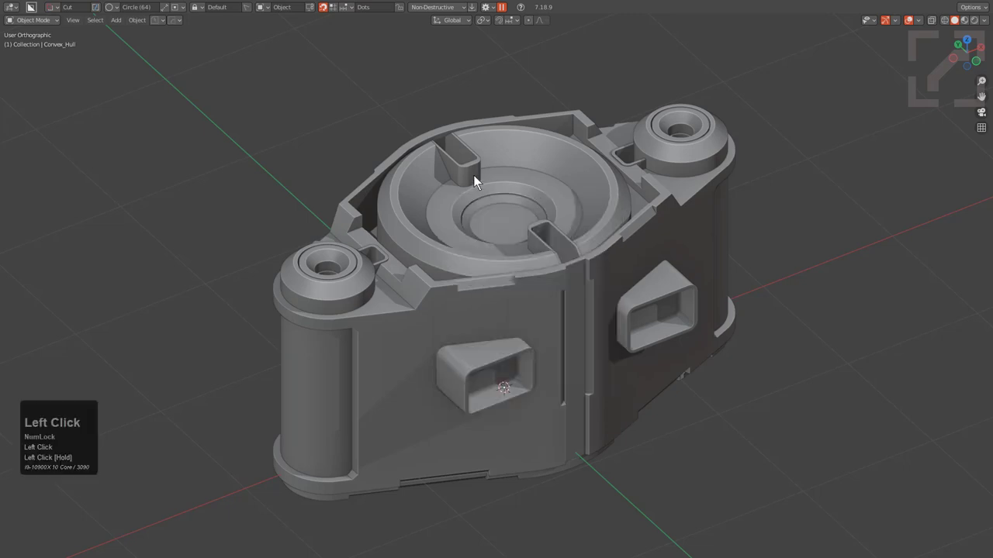
Browse and close the HOps Helper modifier list, then show the full Box Helper panel.
key("ctrl+`")
left_click_drag(480, 180, 497, 187)
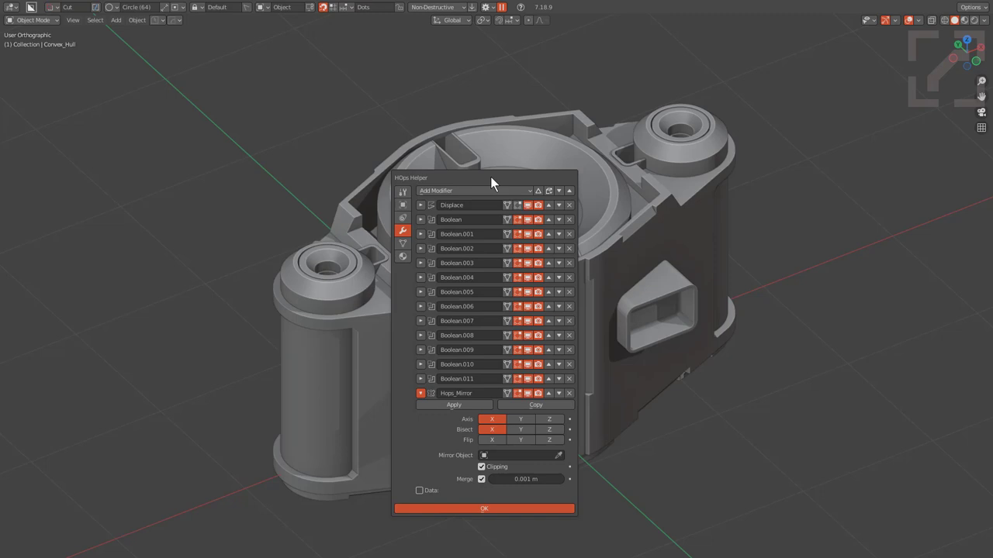
left_click_drag(520, 154, 520, 154)
key("ctrl+d")
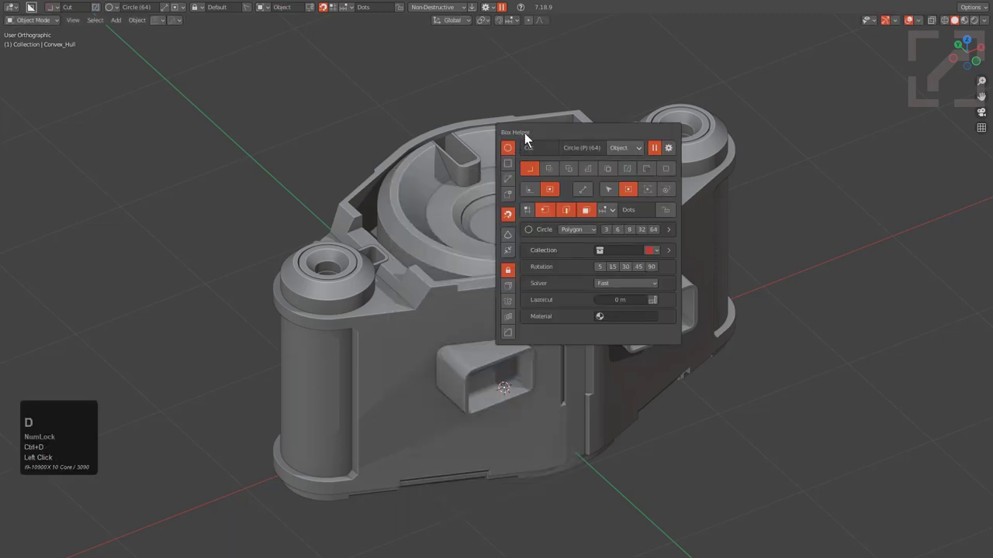
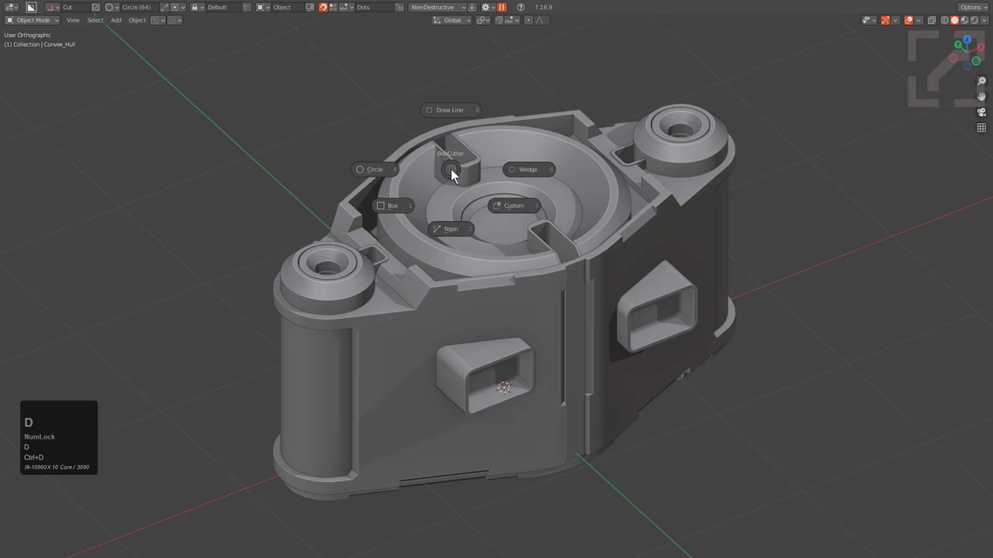
Enable D Key Helper in BoxCutter's Input preferences after toggling the Box Helper.
key("ctrl+d")
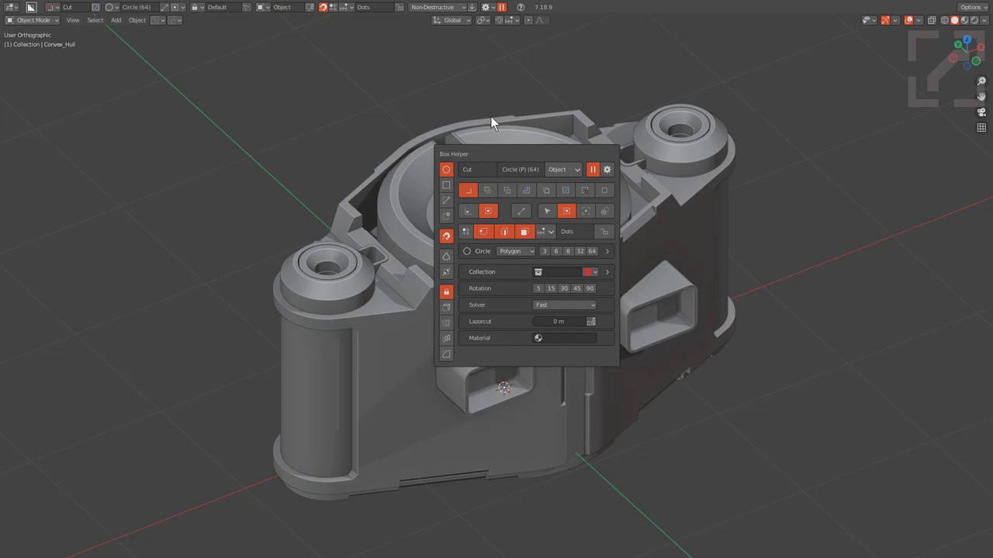
key("d")
left_click(498, 10)
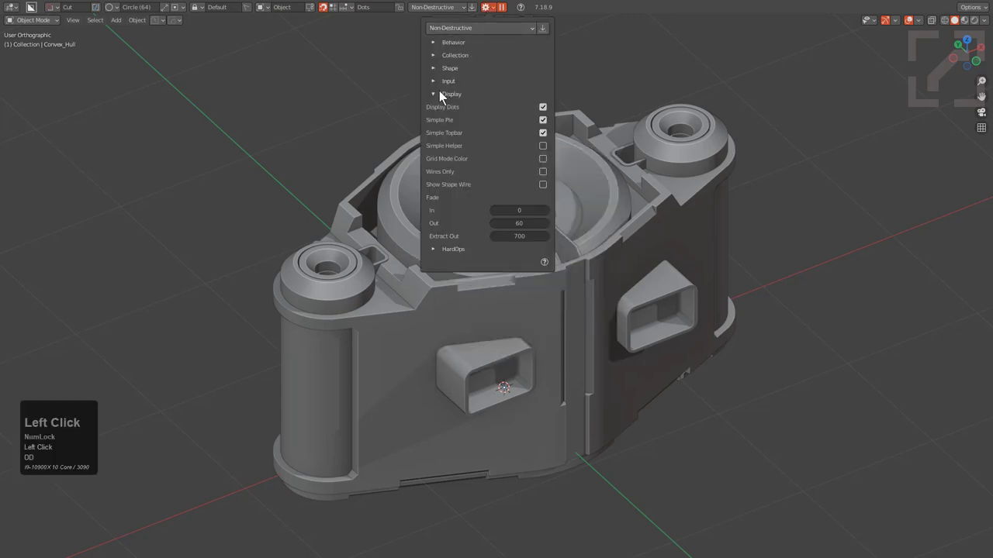
left_click(445, 94)
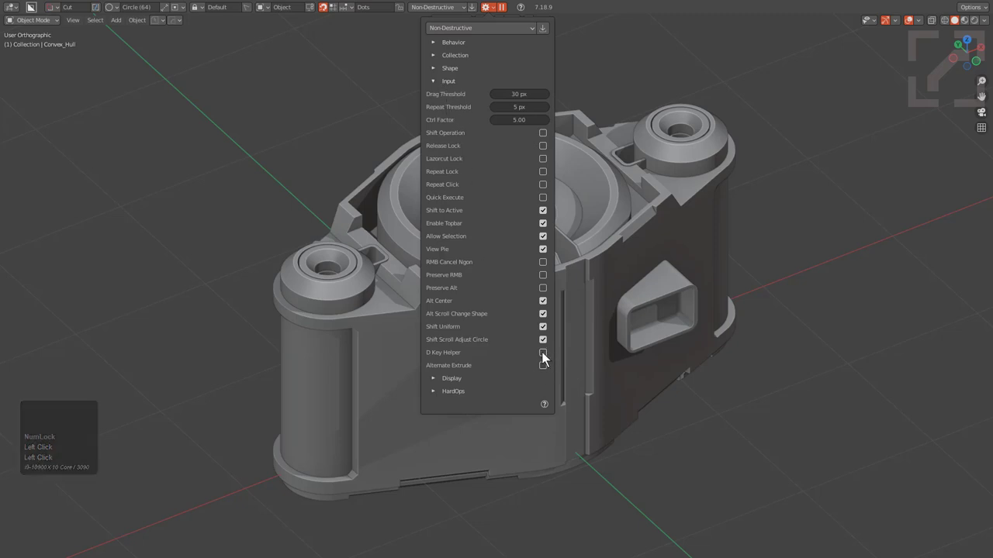
left_click(548, 354)
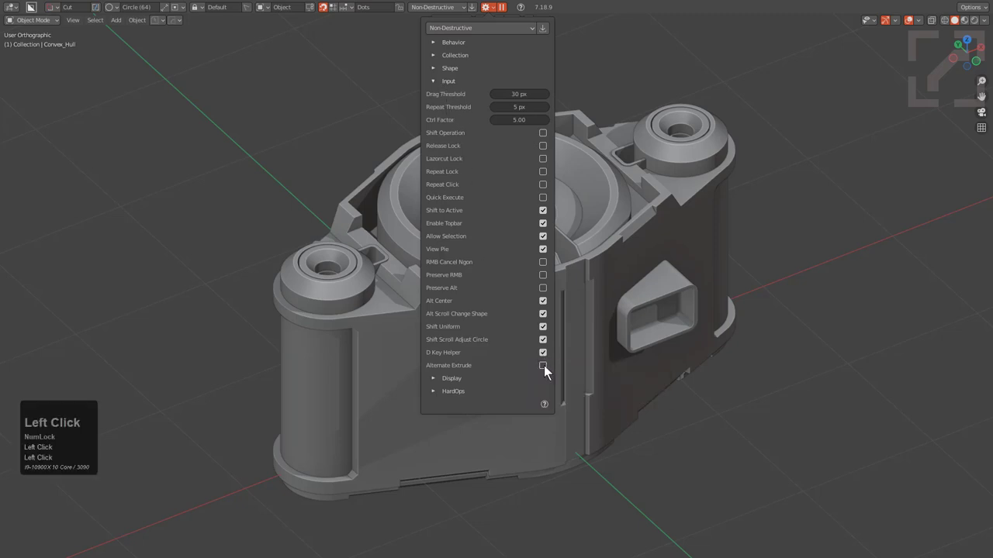
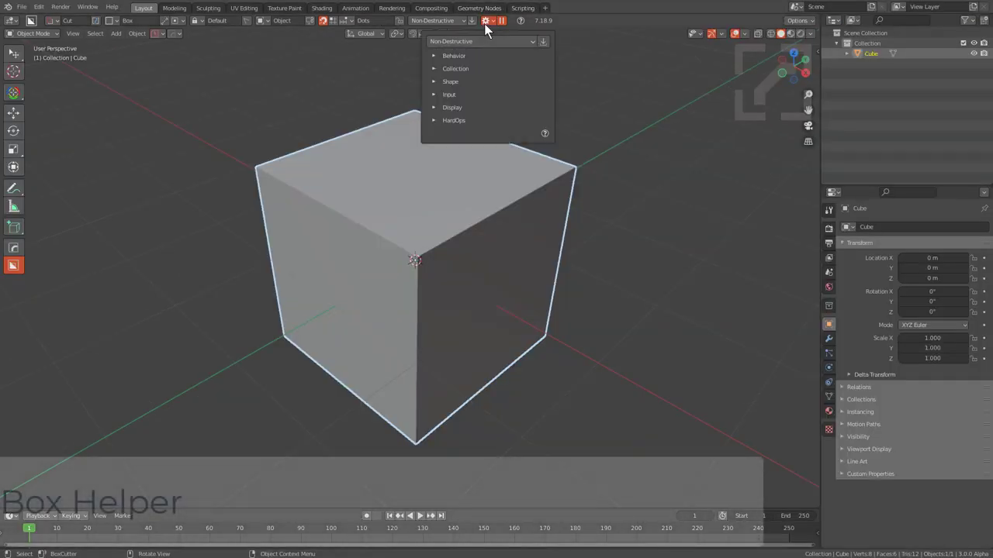
Expand the Input preferences section in the fresh default-cube scene.
left_click(443, 104)
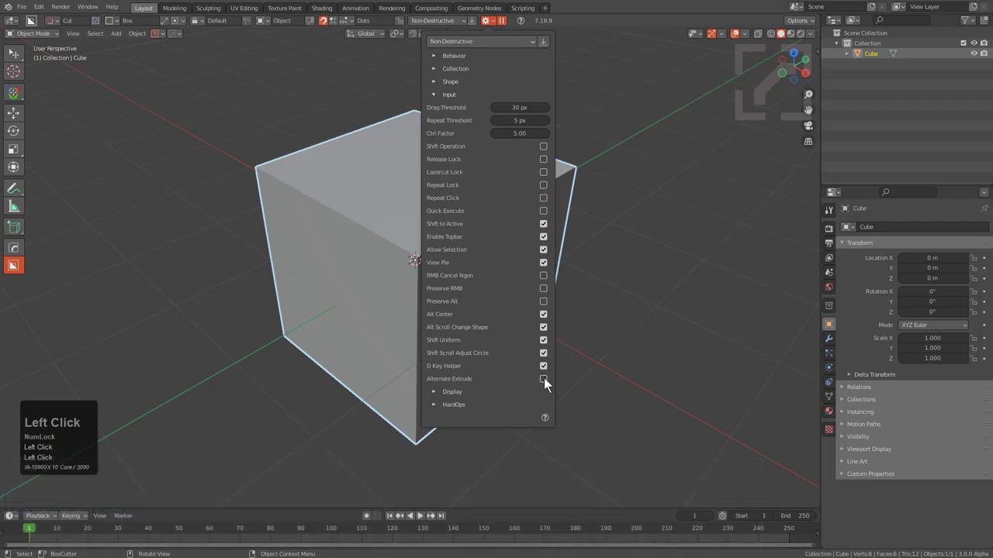
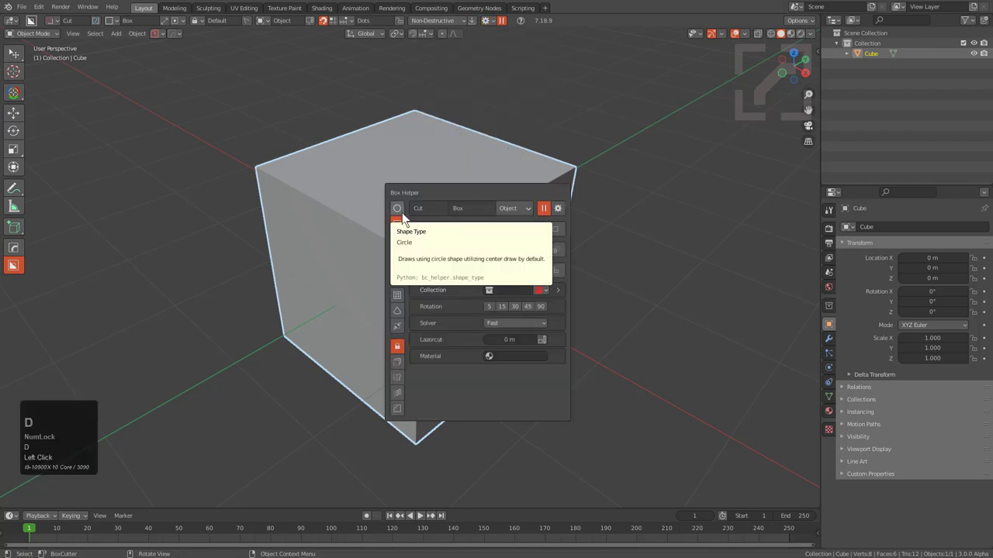
Make Circle the cutting shape with Polygon type and adjust its vertex count.
left_click(408, 214)
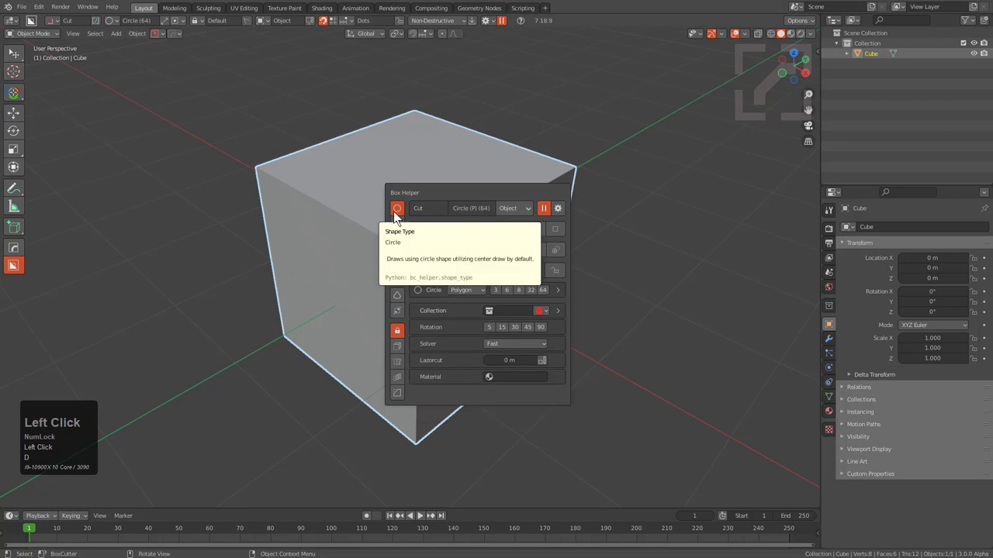
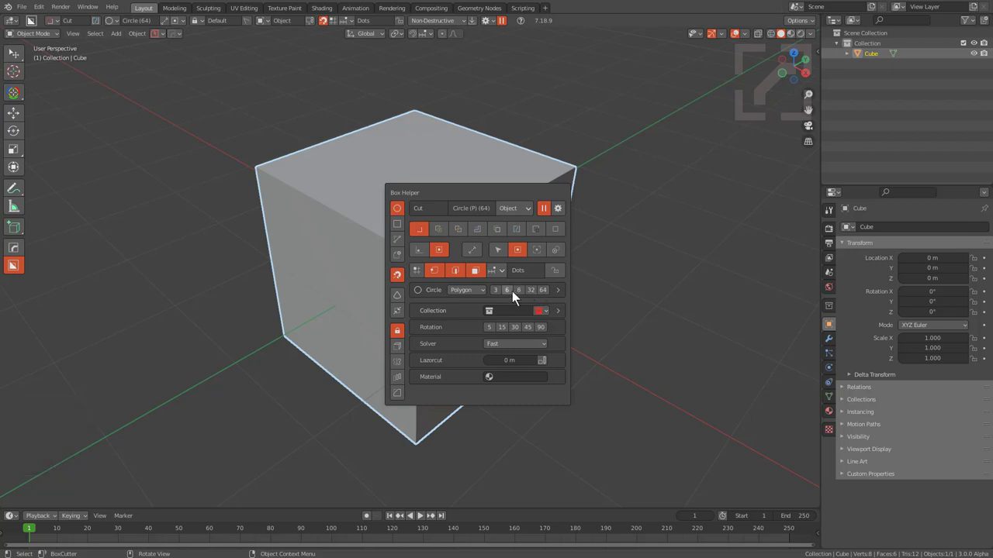
left_click(480, 290)
left_click(480, 319)
left_click(436, 294)
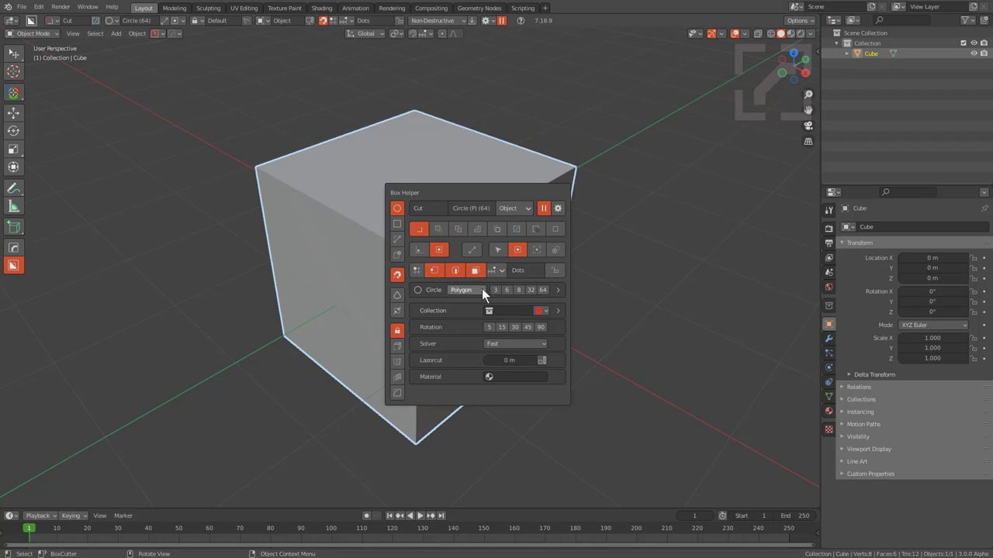
Extrude the circle down into the cube as a cylindrical cutter.
left_click_drag(417, 223, 498, 371)
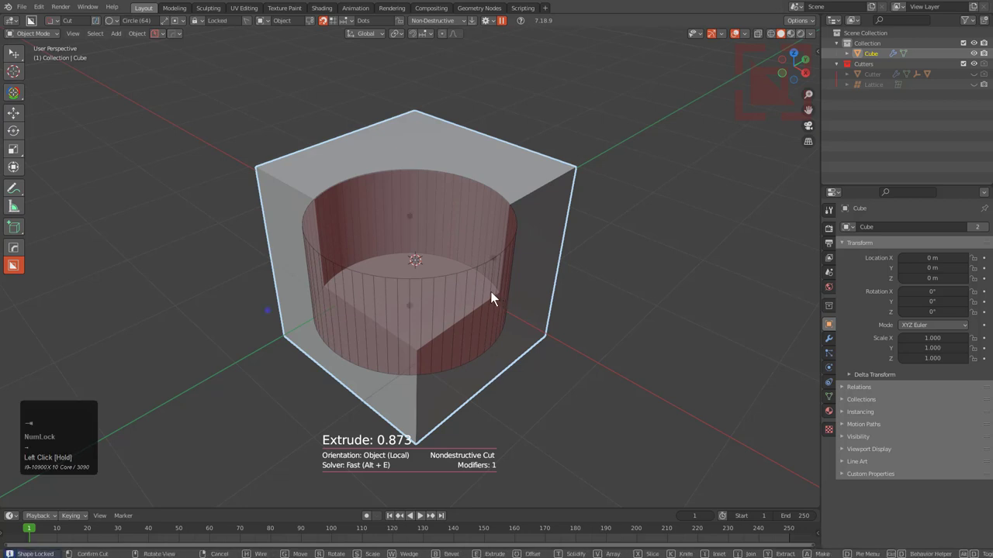
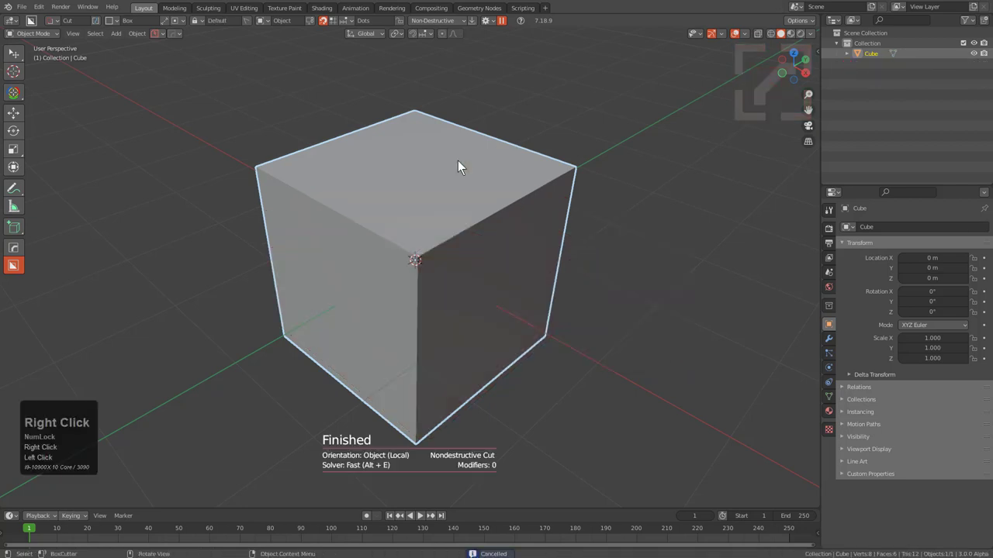
Cancel the box cut and cycle the cutting shape through Custom, Box and Ngon to Circle.
key("d")
right_click(465, 164)
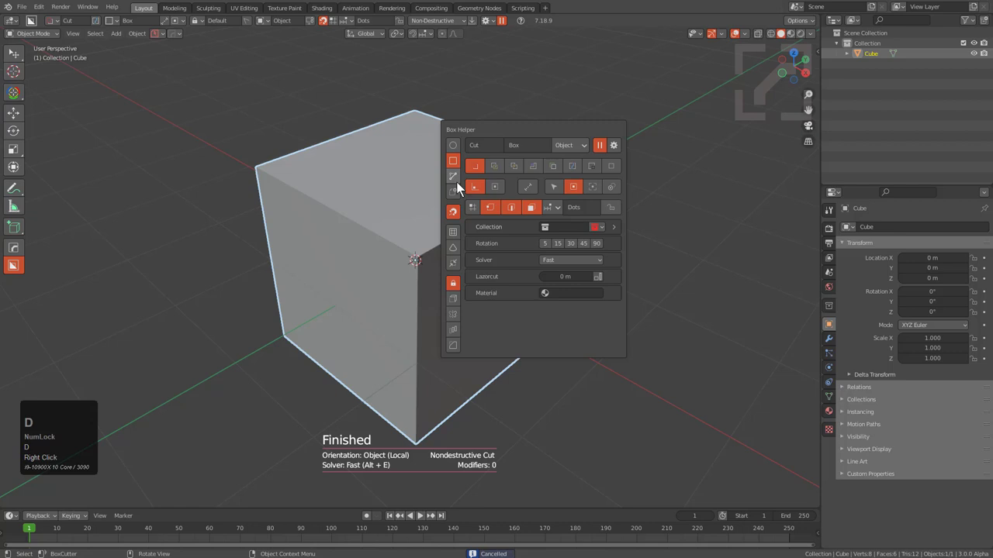
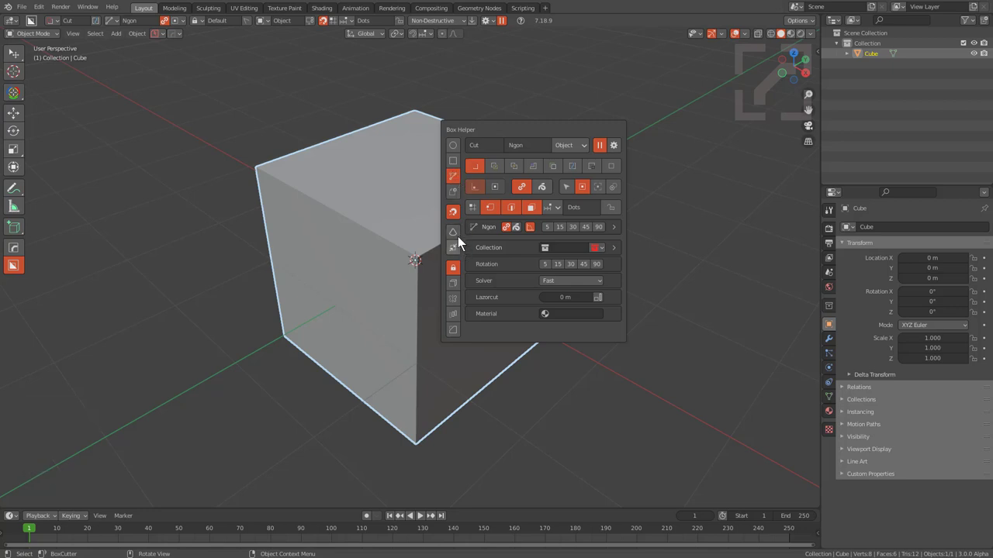
left_click(459, 194)
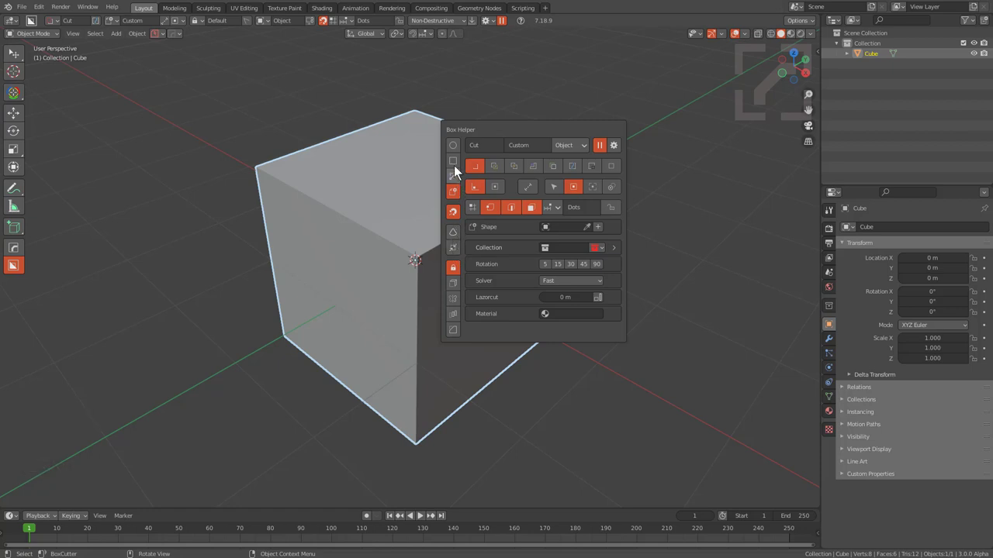
left_click(459, 166)
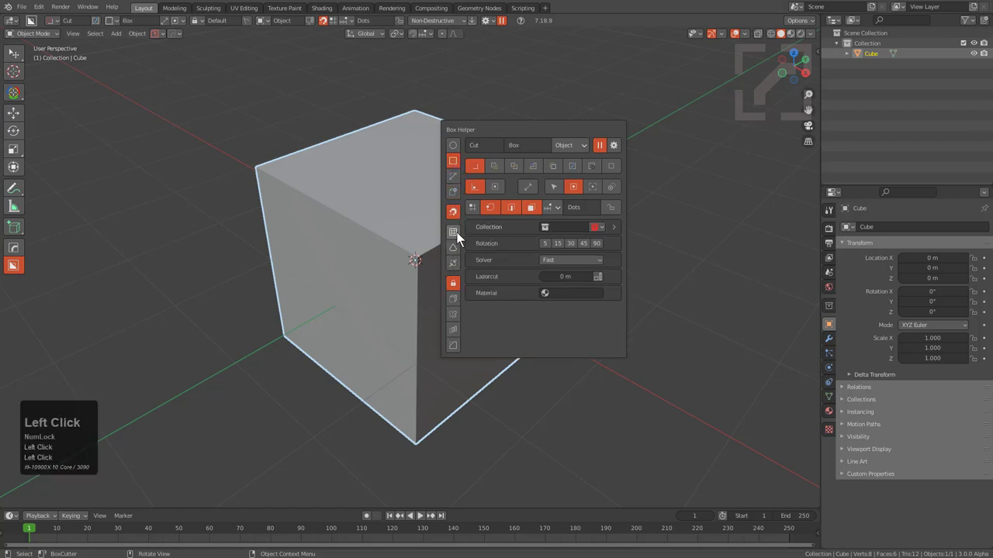
left_click(463, 236)
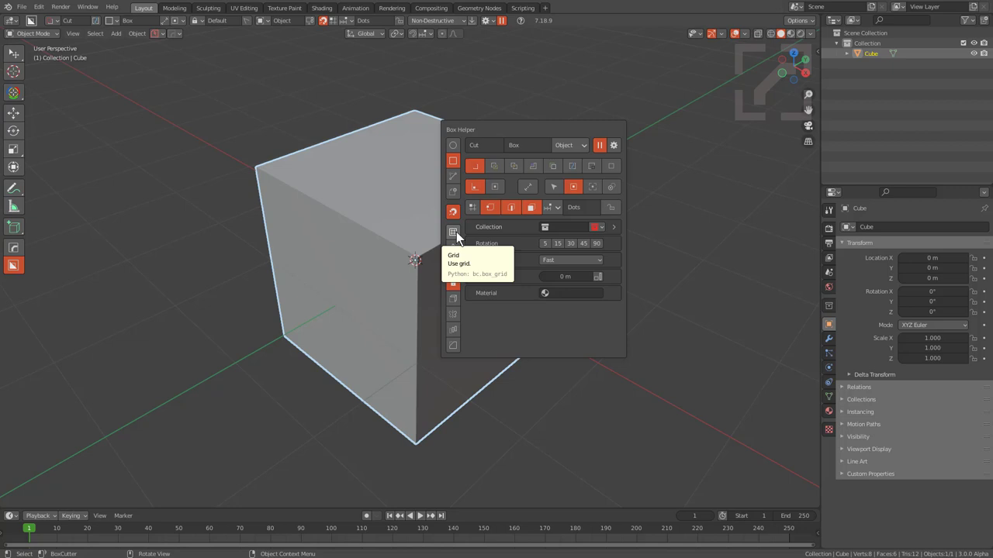
left_click(456, 150)
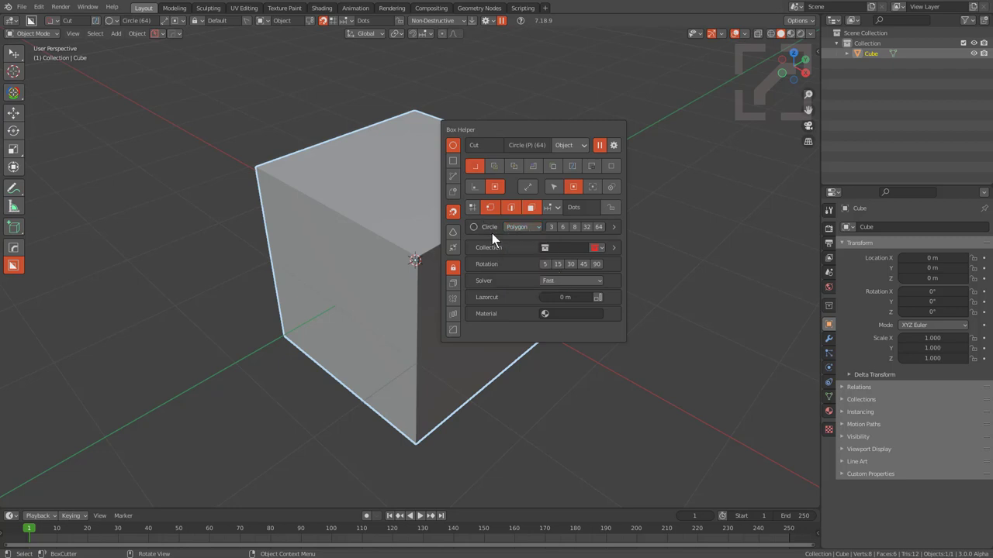
Switch to Ngon with Cyclic off and draw an open zigzag line cut across the cube's top.
left_click(461, 182)
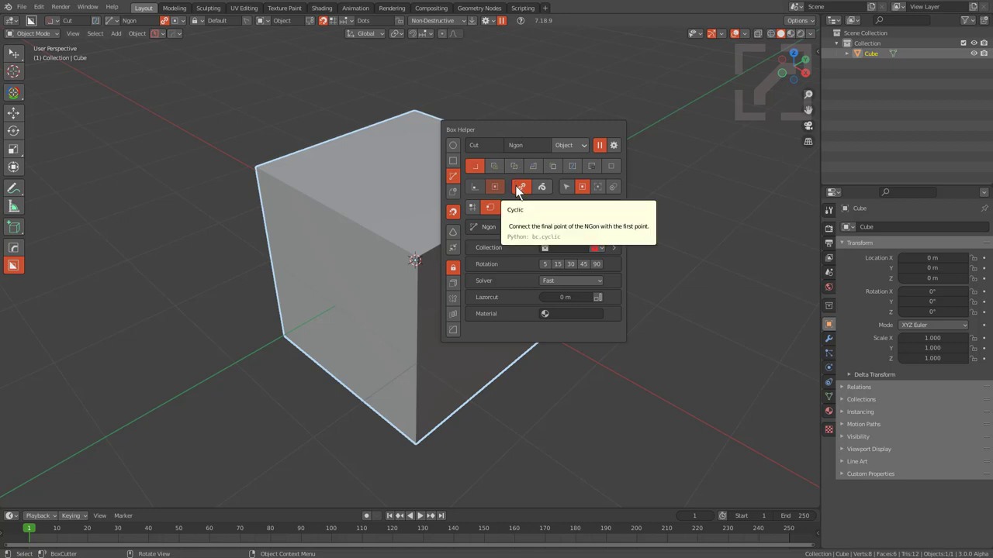
left_click(521, 155)
left_click_drag(341, 172, 515, 235)
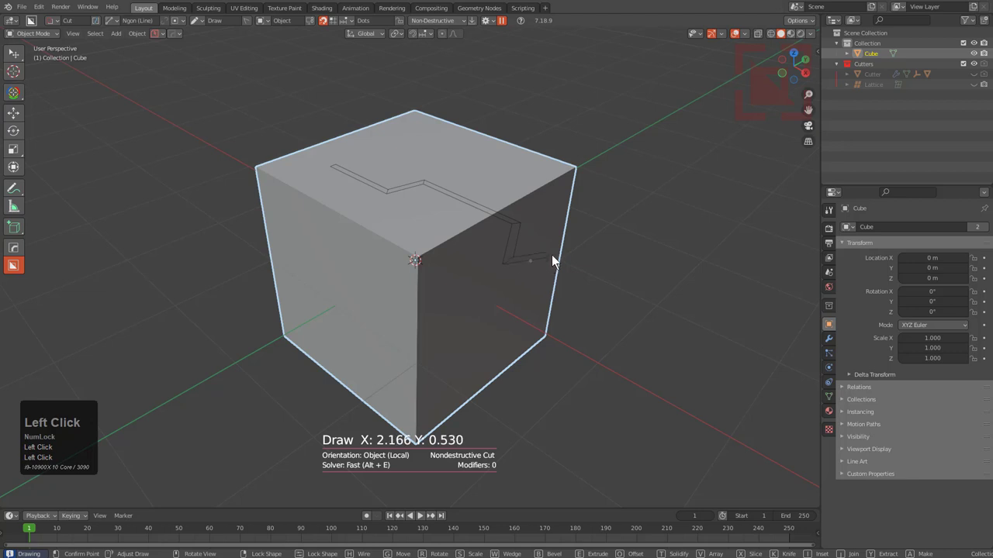
right_click(560, 261)
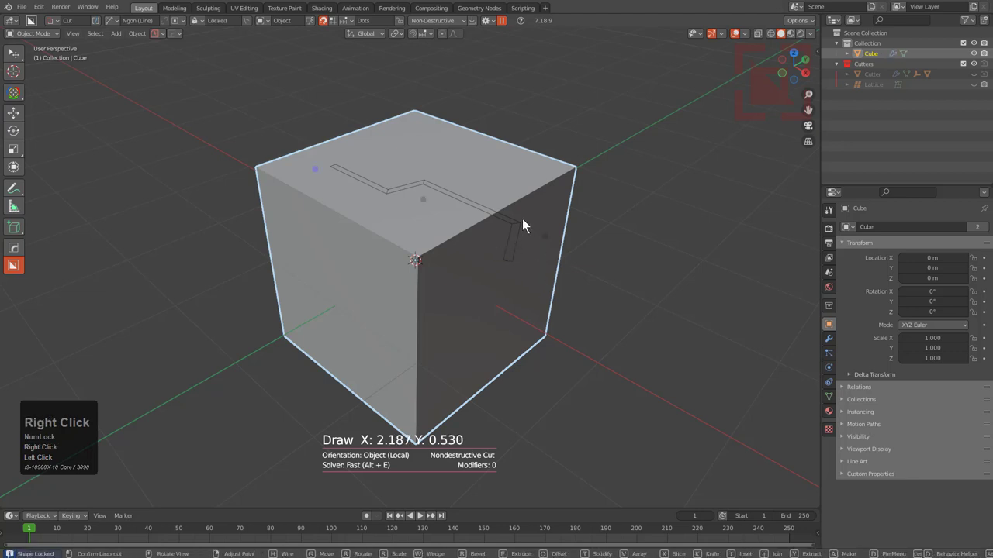
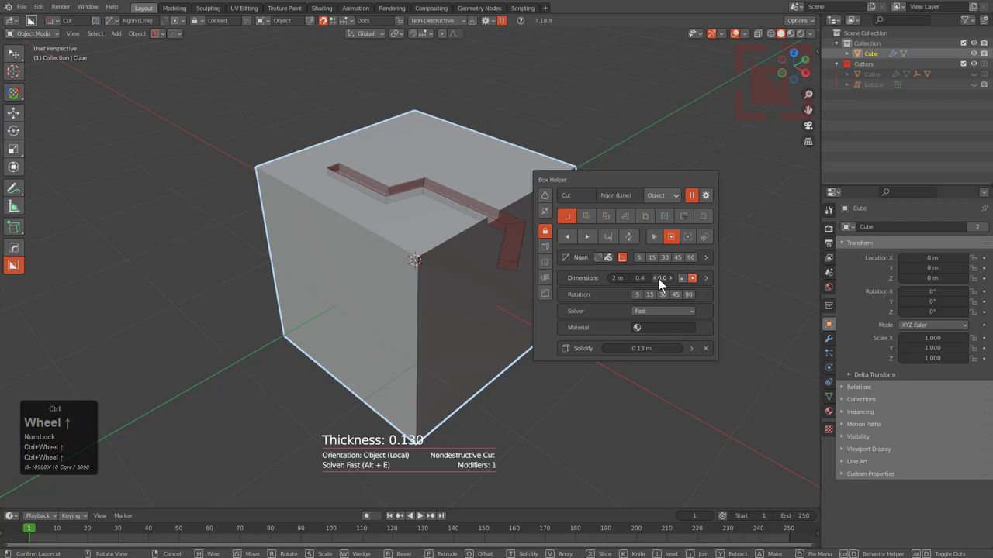
scroll("down", 3)
scroll("up", 3)
scroll("down", 3)
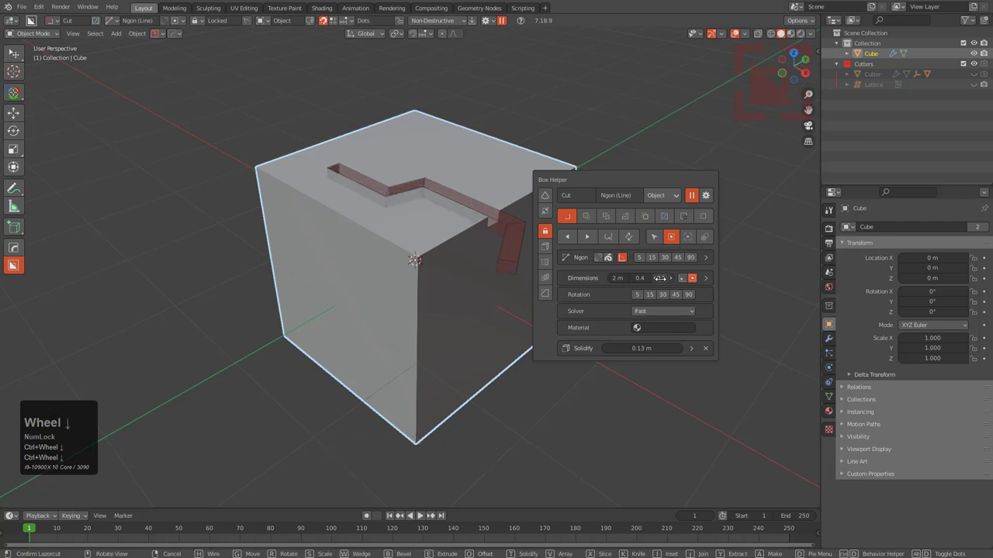
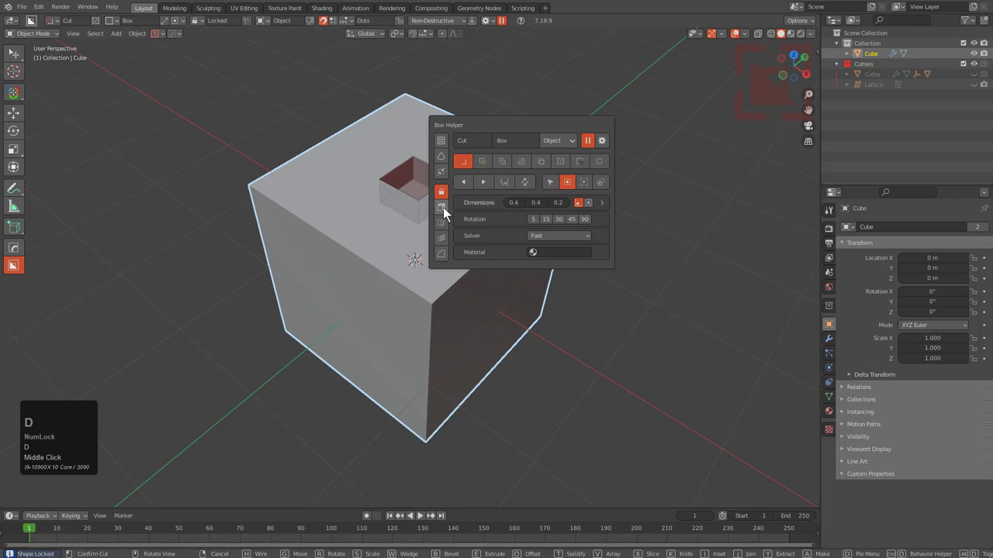
Array a small square box cut five times radially around the cube's top edge.
double_click(451, 242)
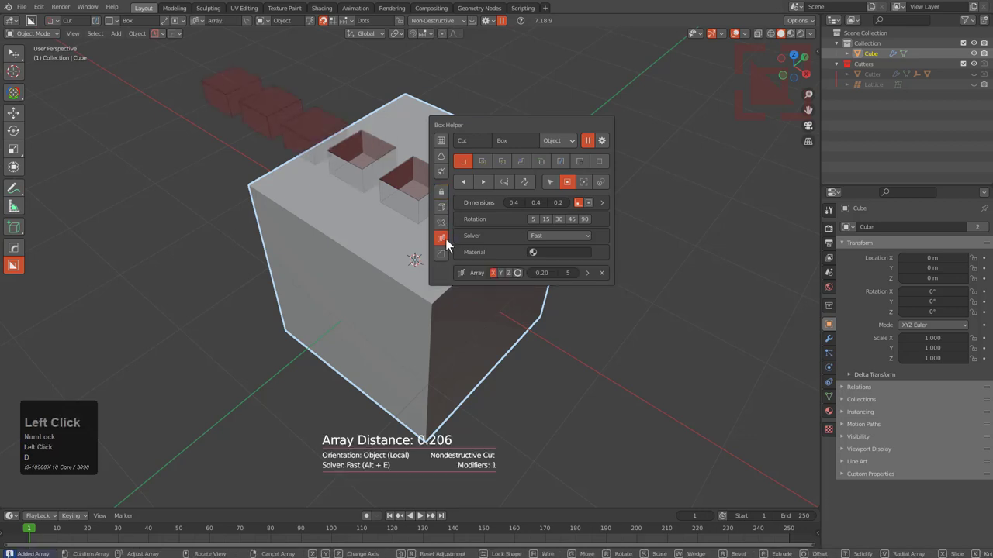
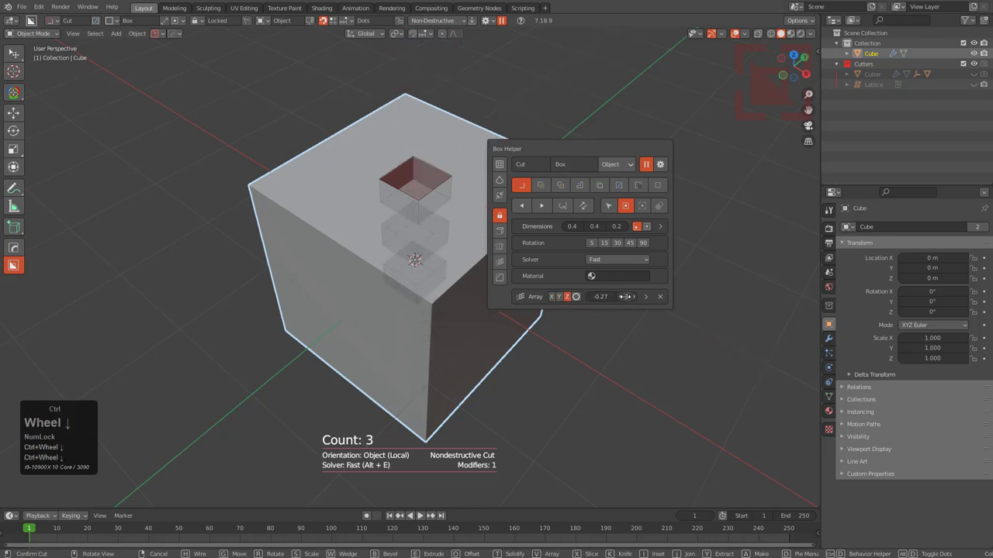
scroll("up", 3)
scroll("down", 3)
scroll("up", 3)
scroll("down", 3)
scroll("up", 3)
scroll("down", 3)
scroll("down", 3)
left_click_drag(630, 306, 582, 305)
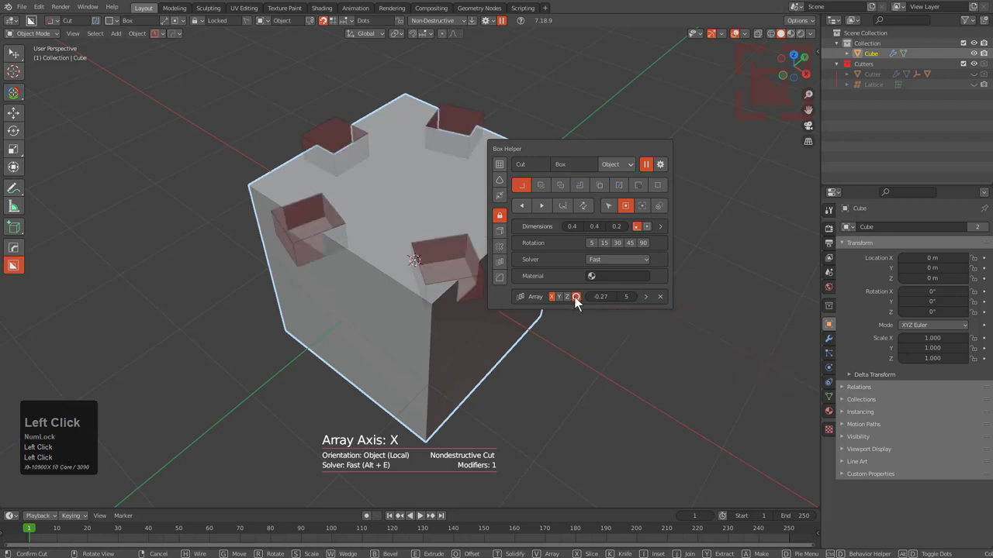
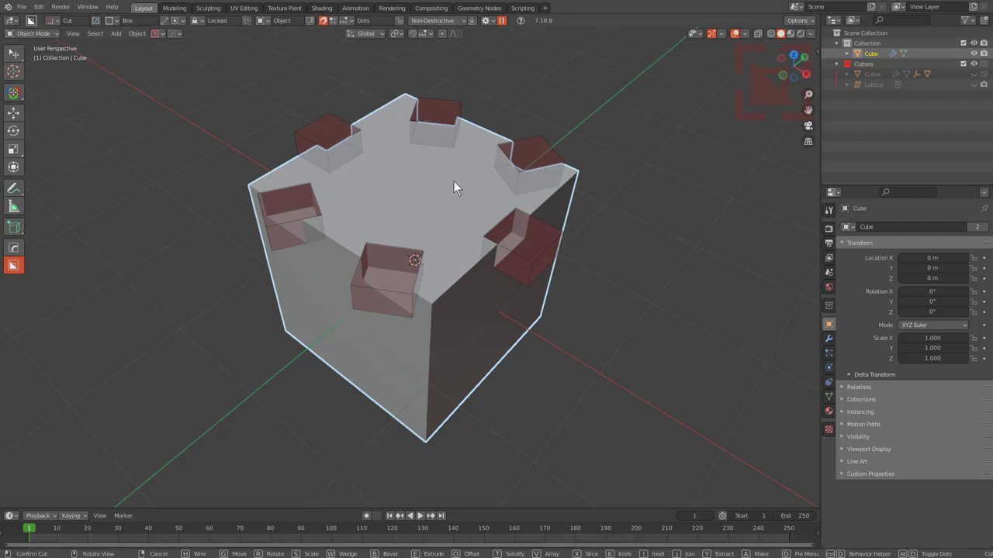
From the shape menu pick Ngon with Cyclic off for an open line-lasso cutter.
key("d")
left_click(457, 200)
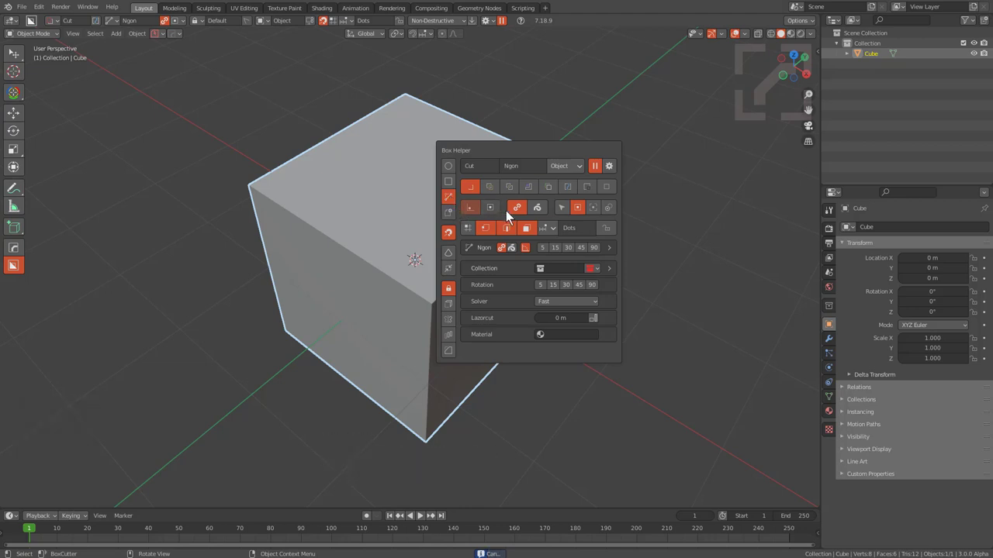
left_click(519, 213)
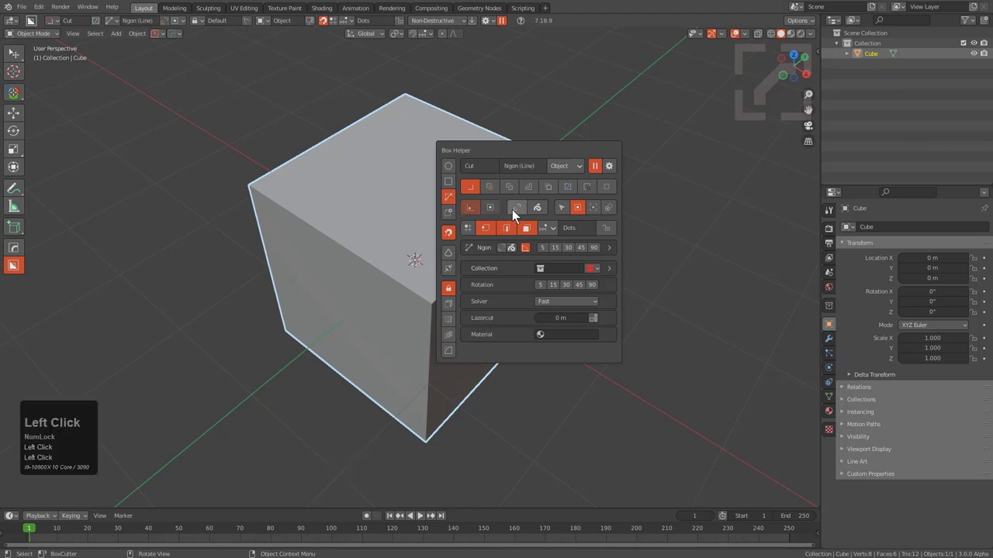
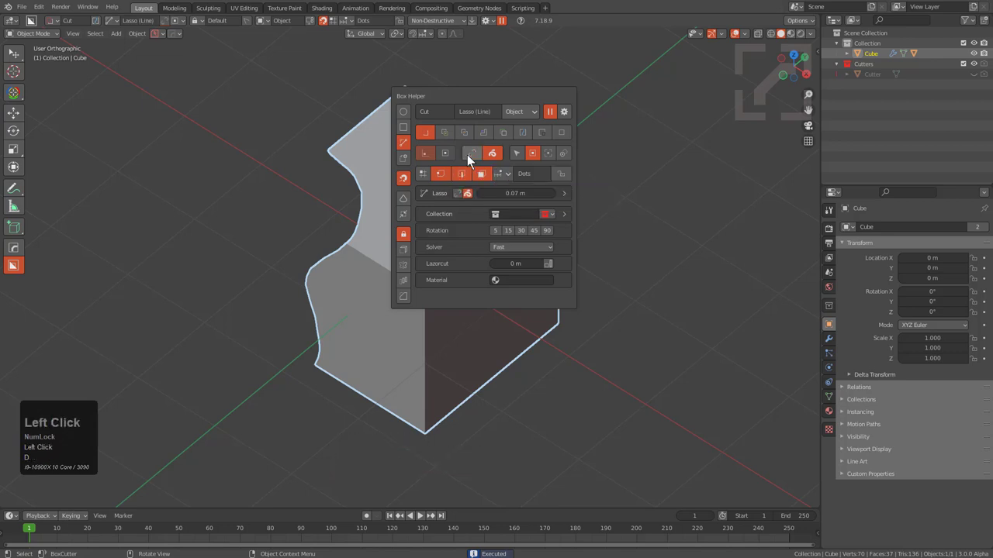
Drag the line-lasso path across the cube to carve the winding S-shaped groove.
left_click_drag(341, 93, 519, 208)
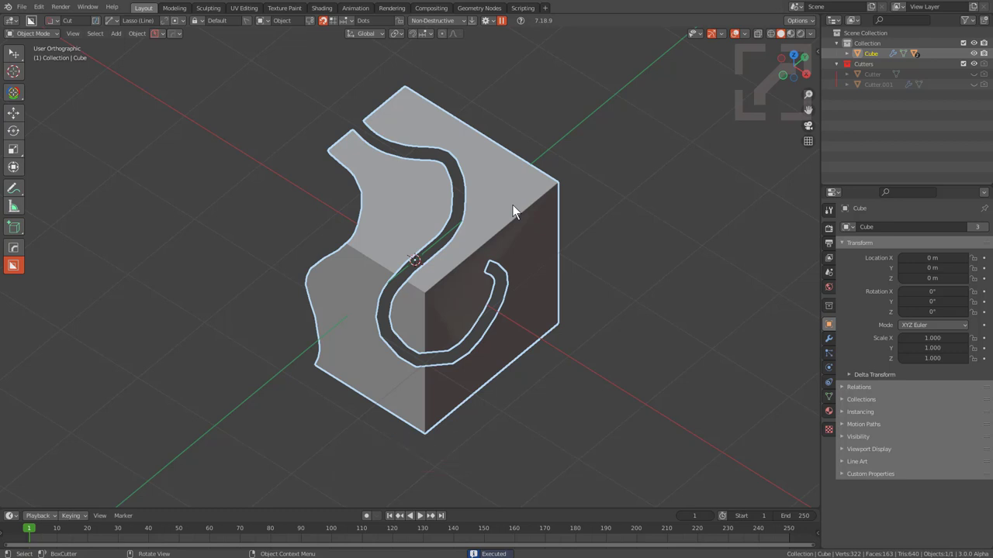
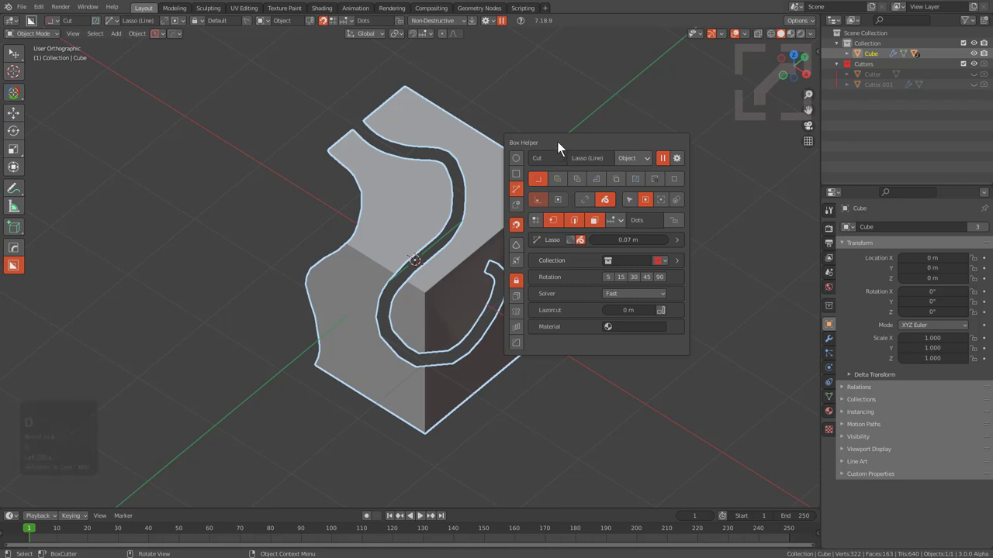
left_click_drag(564, 149, 550, 149)
key("d")
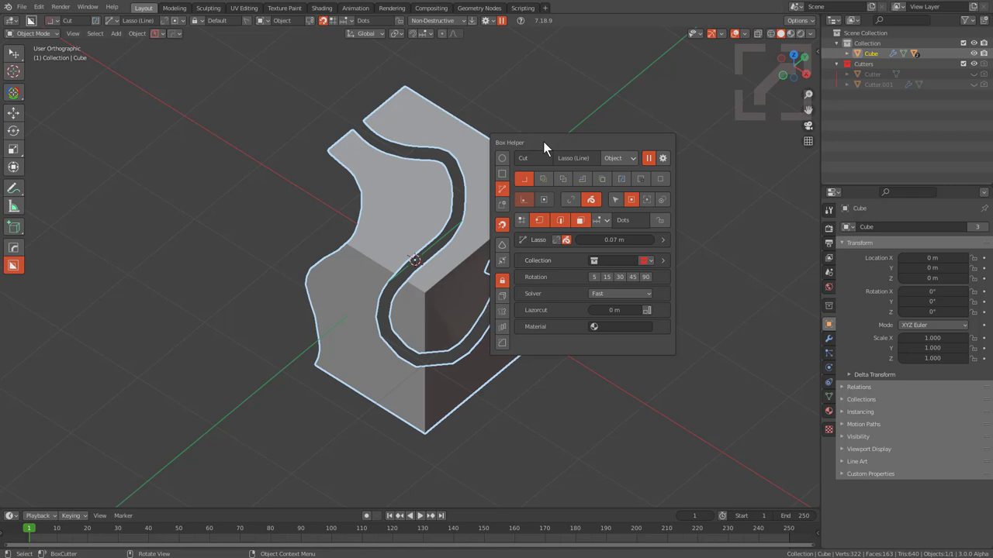